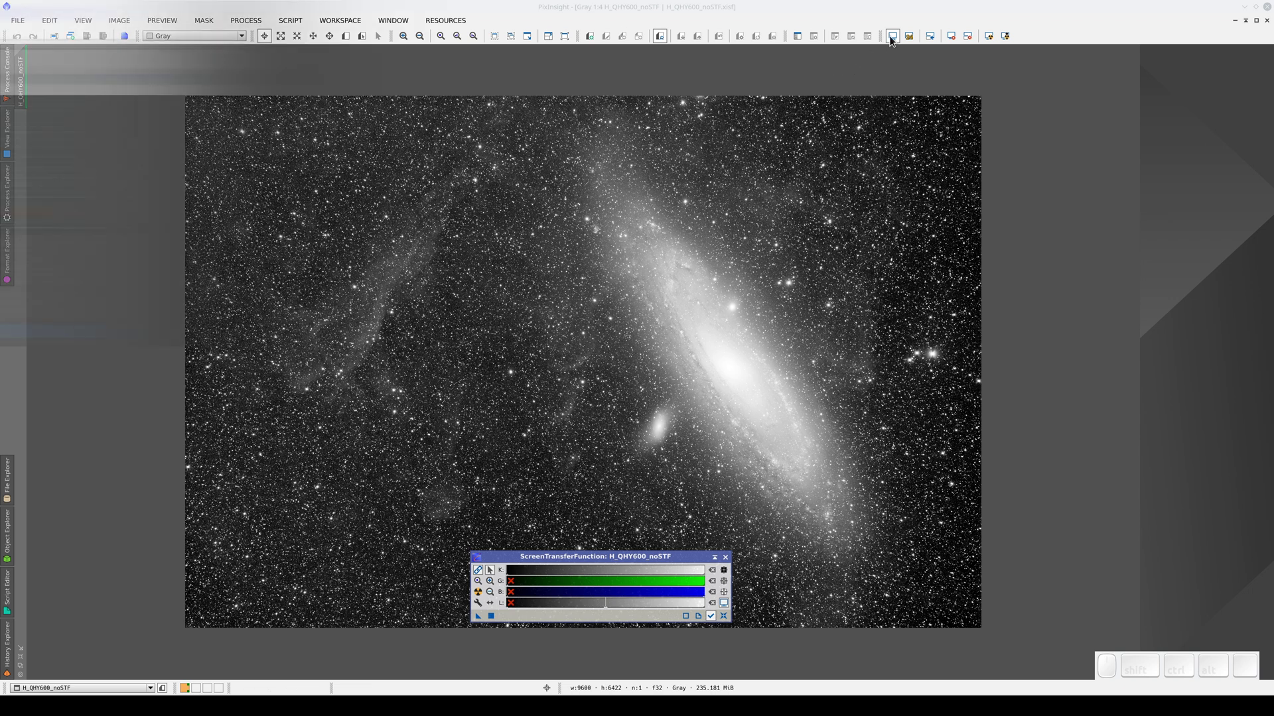
Toggle the screen stretch off and on with F12 to compare the stretched and raw Andromeda image.
click(895, 38)
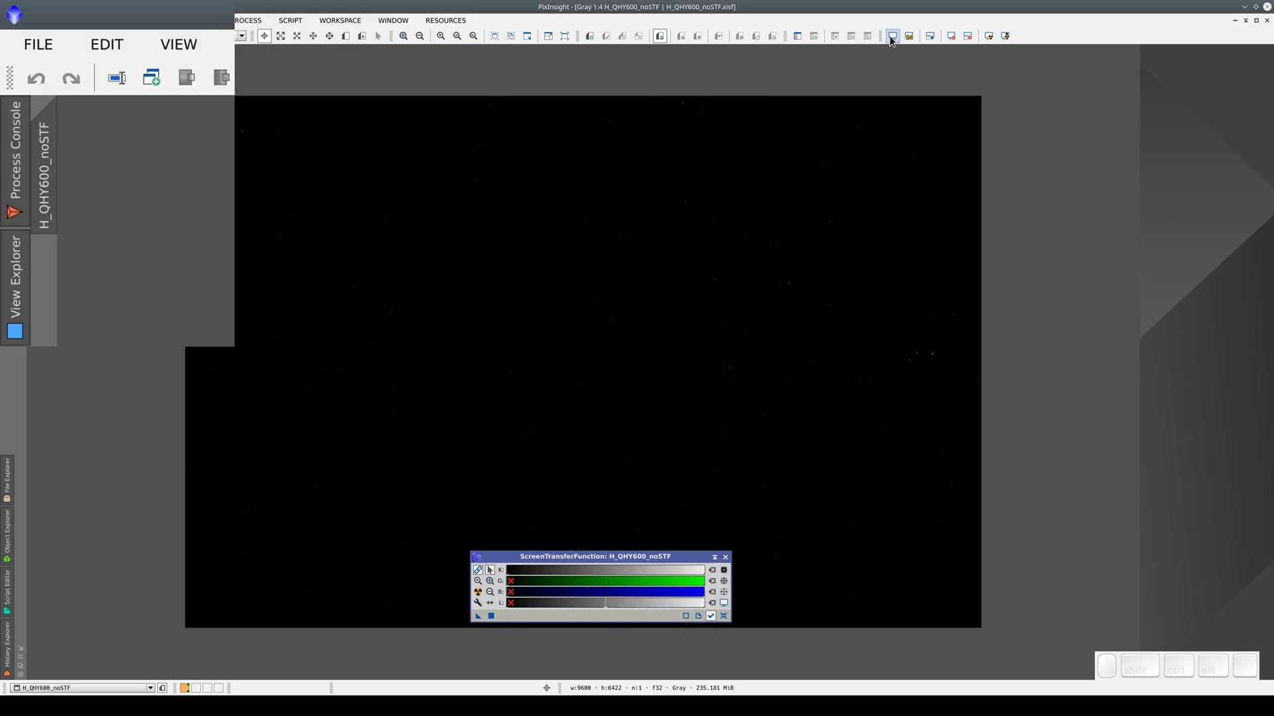
key(F12)
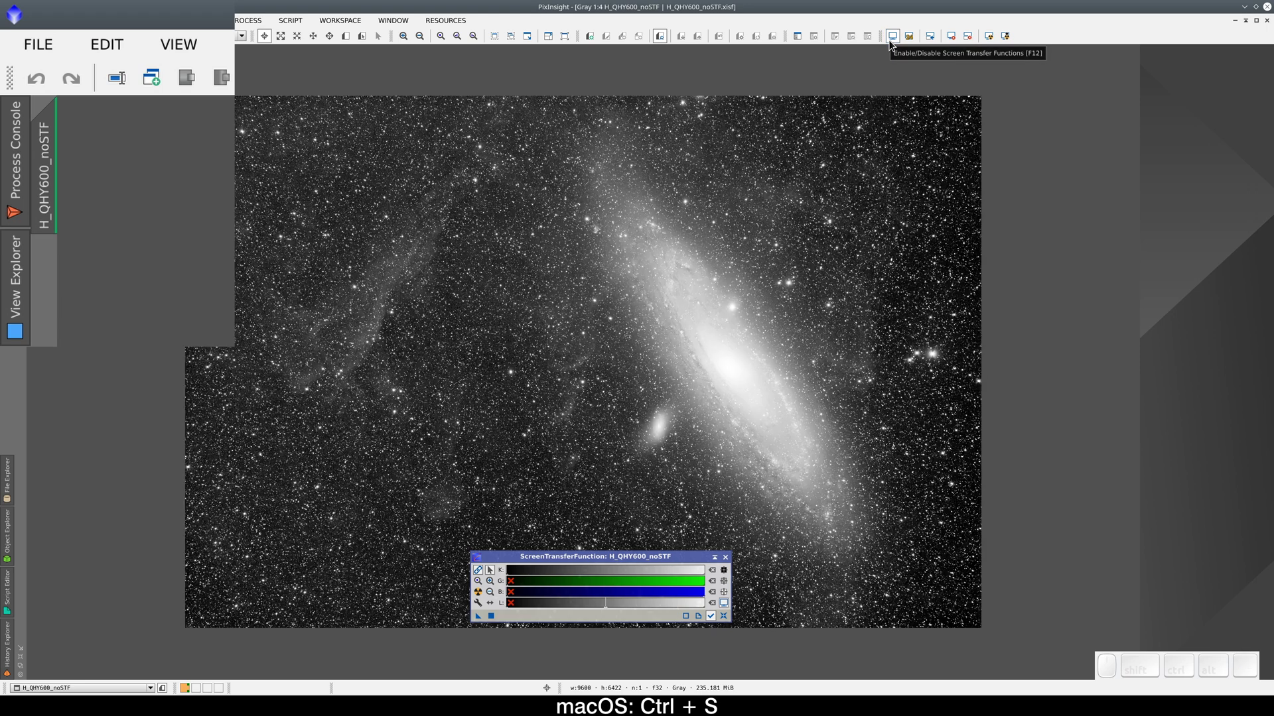
key(F12)
key(F12)
key(F12)
key(F12)
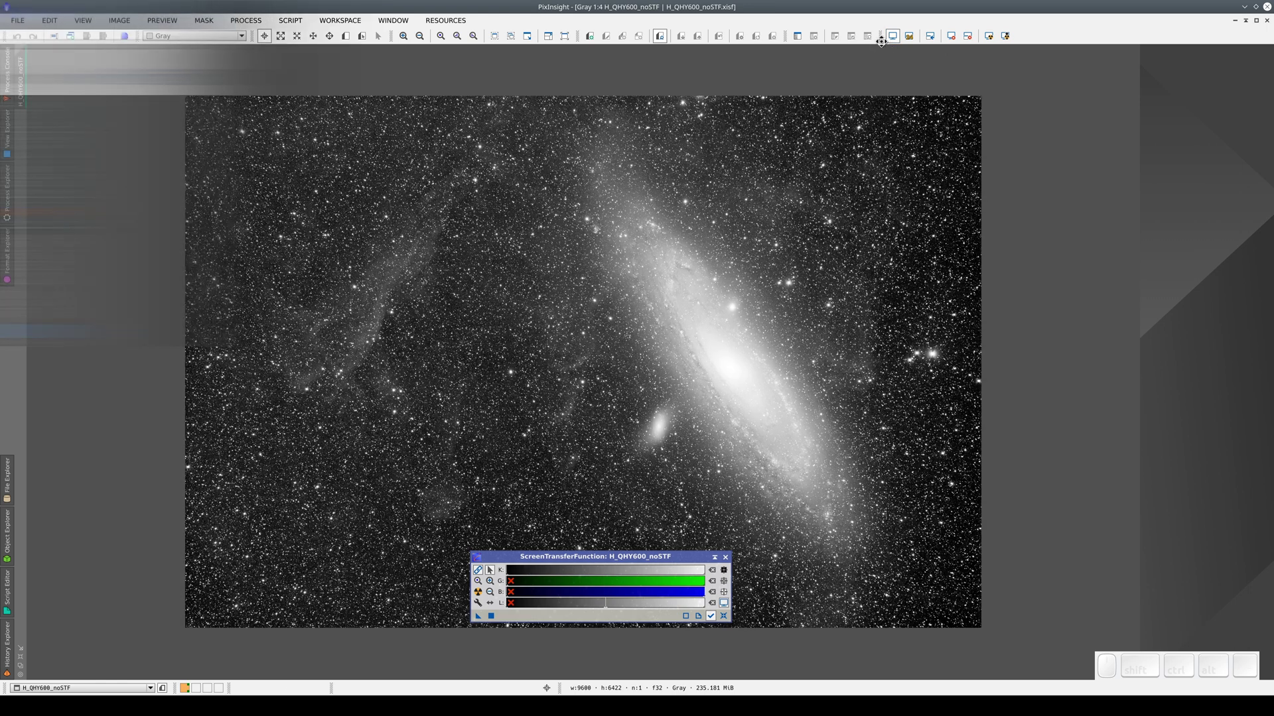
Hide the preview outlines via the Preview menu and leave the screen stretch disabled.
click(346, 43)
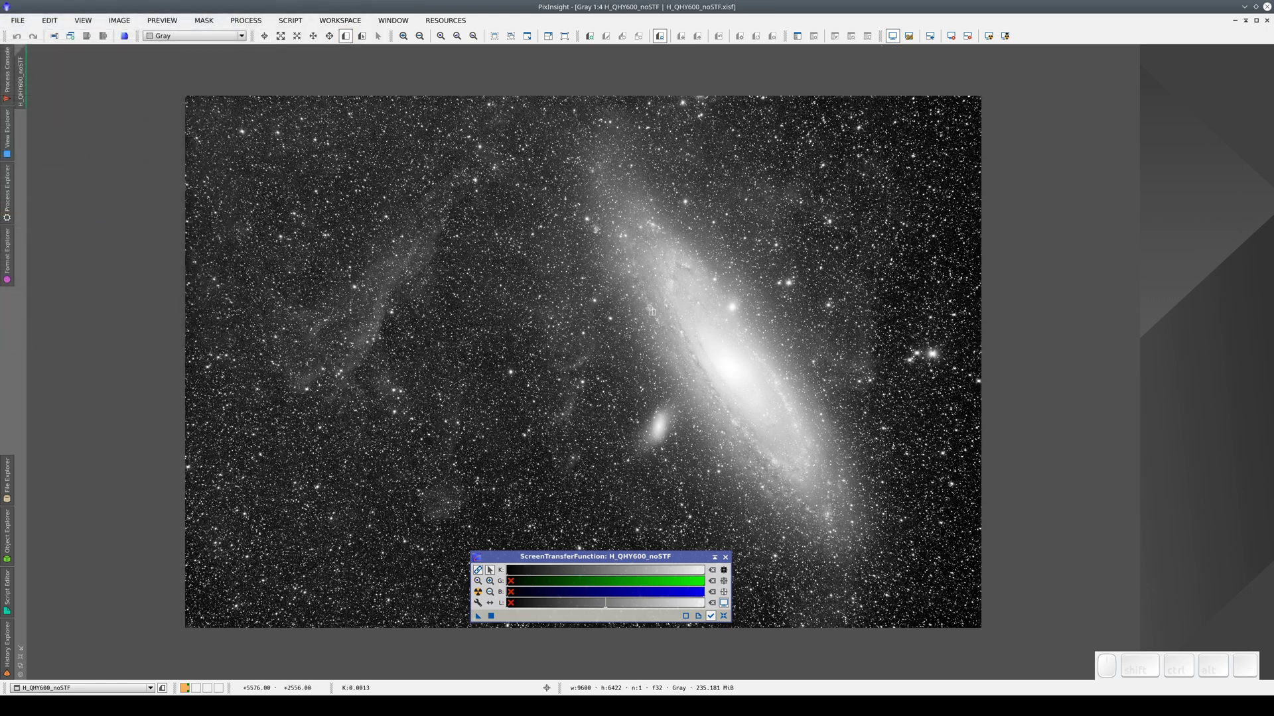
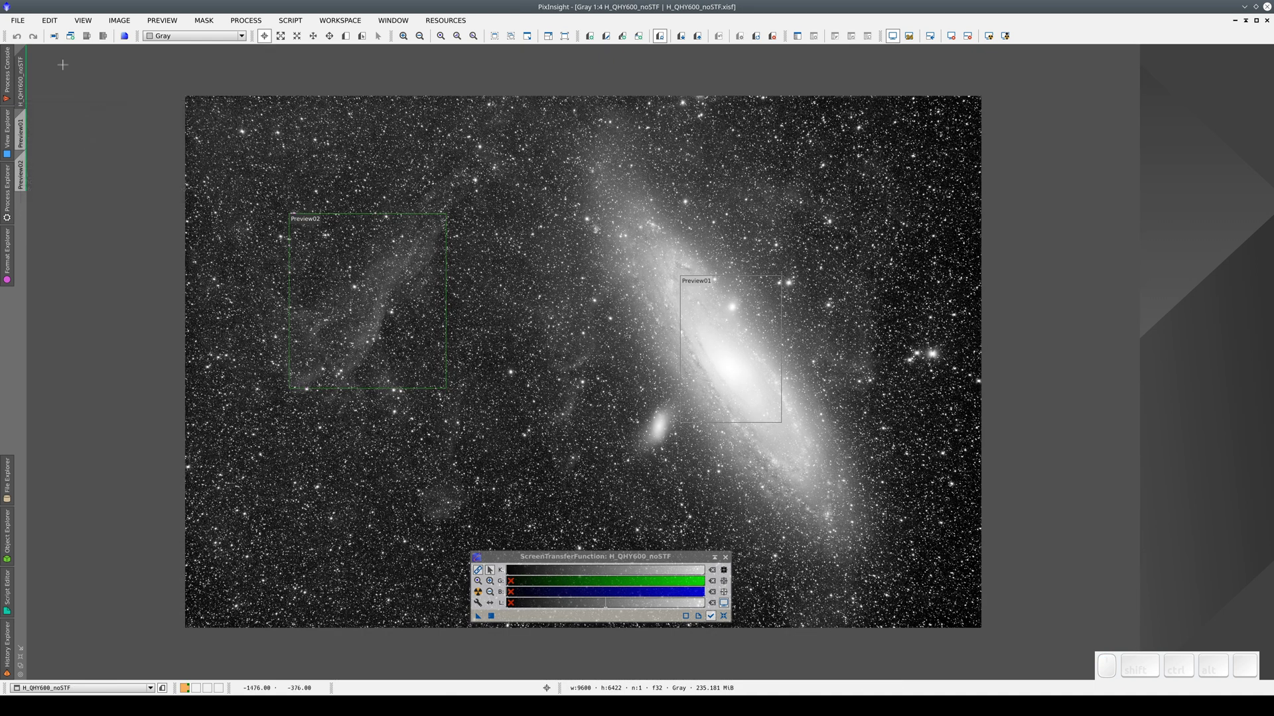
click(151, 23)
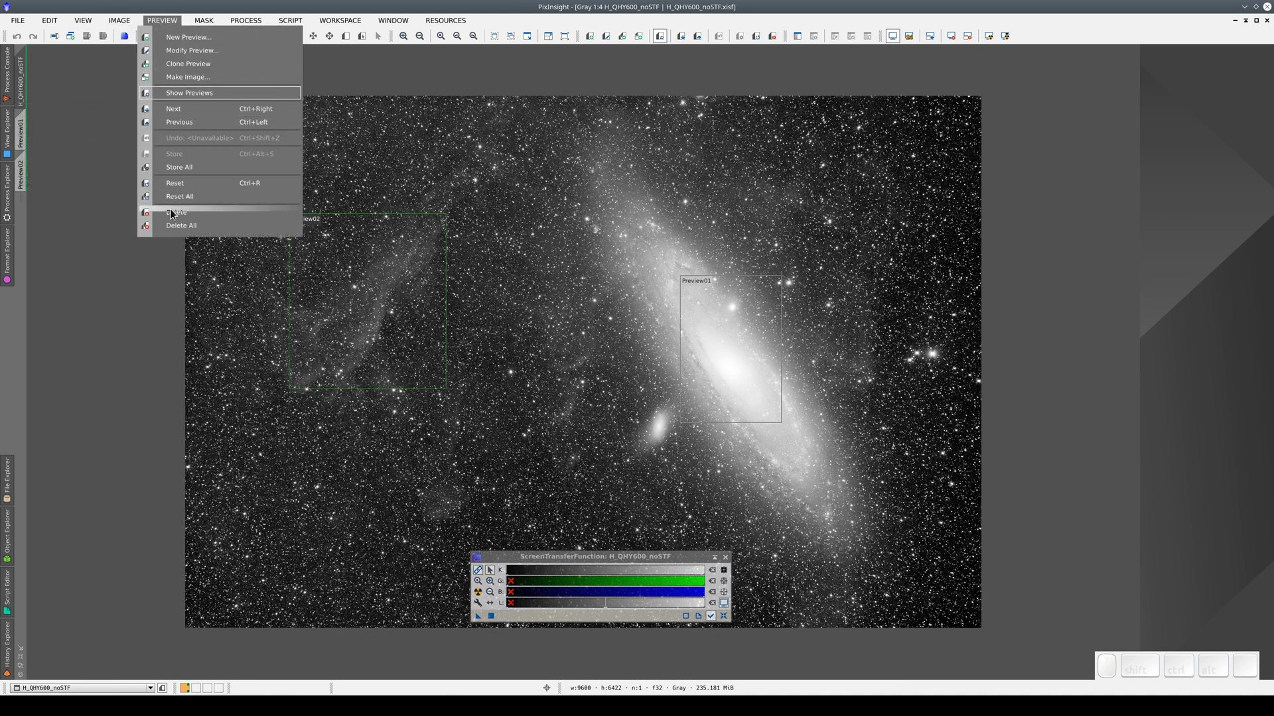
click(177, 229)
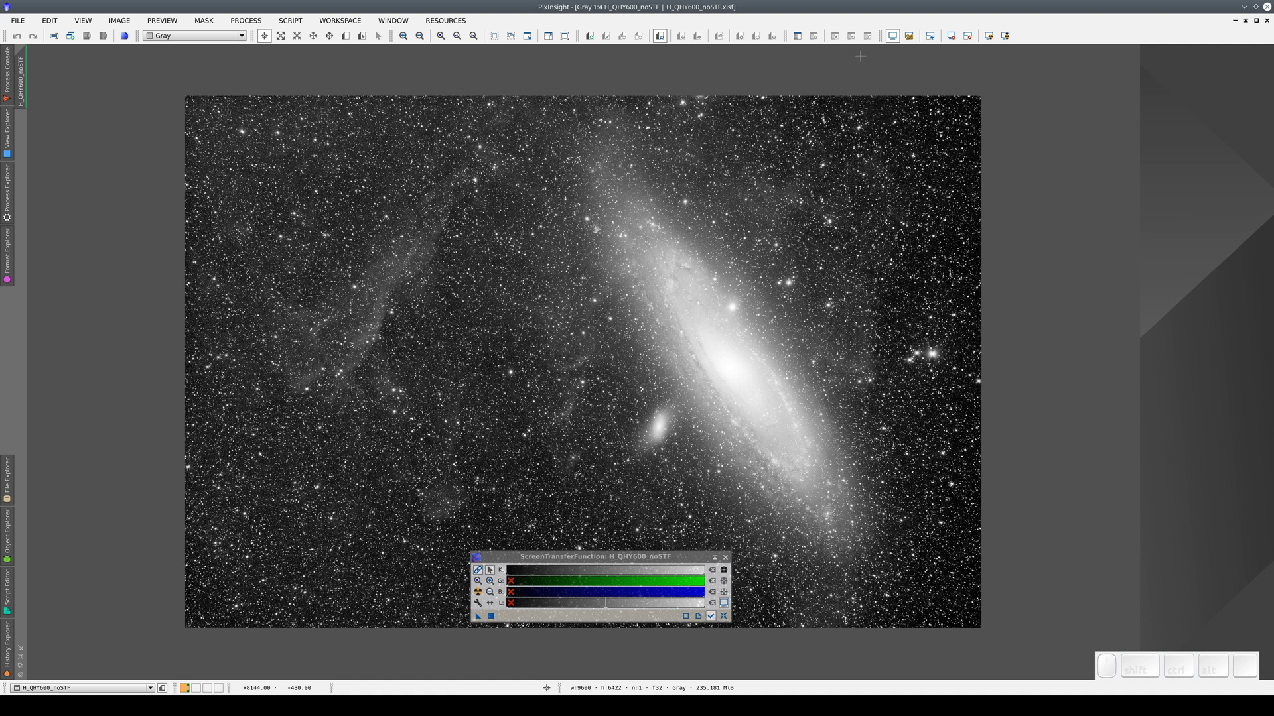
click(901, 38)
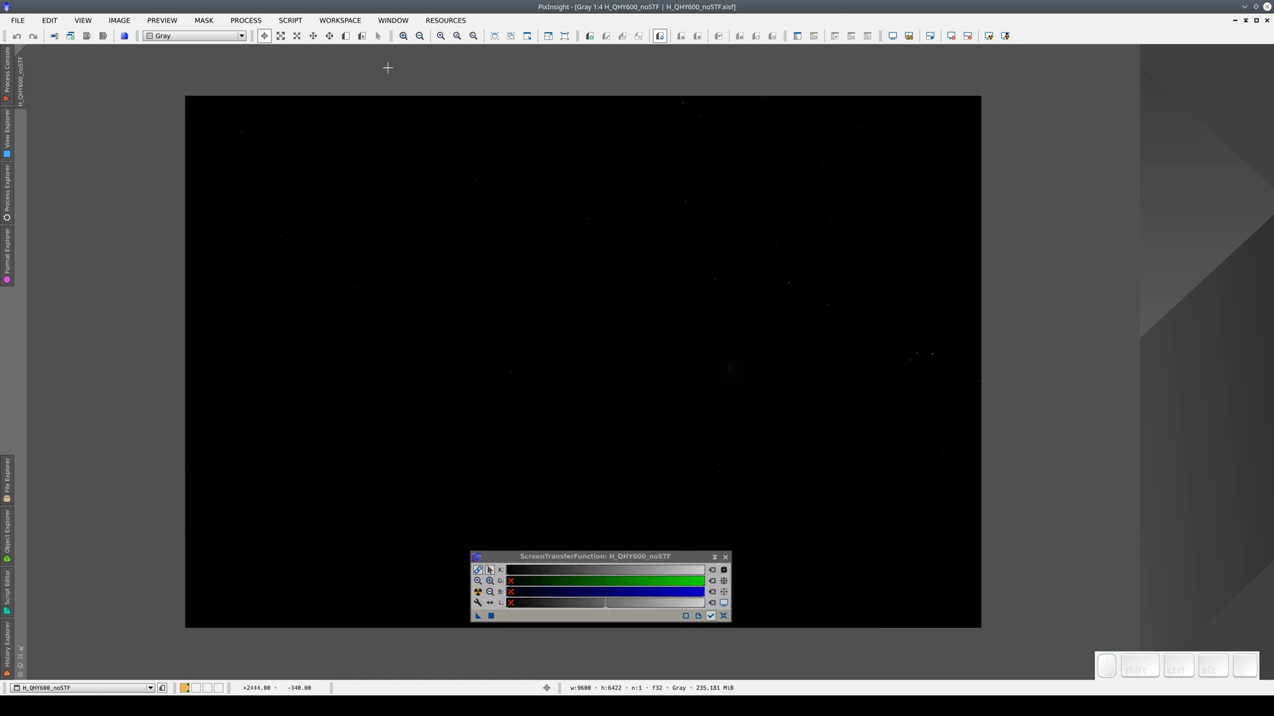
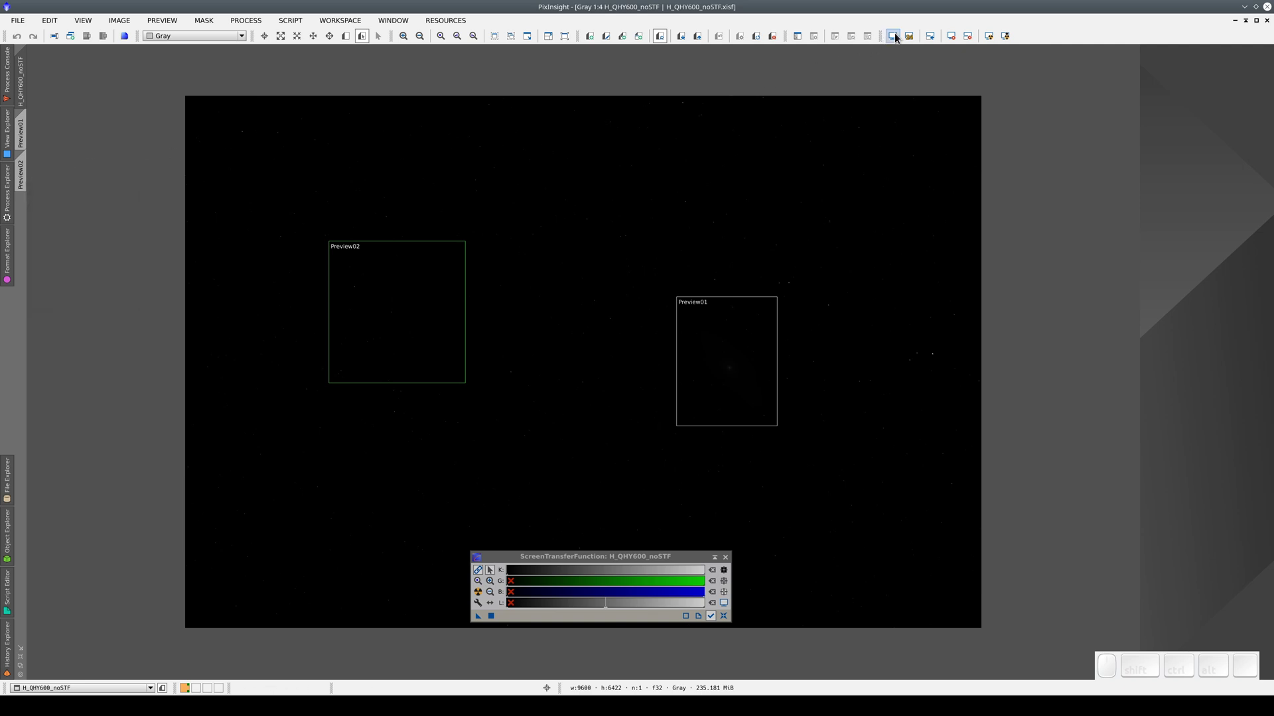
Auto-stretch Preview02 with target background 0.26 and shadows clipping −1.75.
click(901, 37)
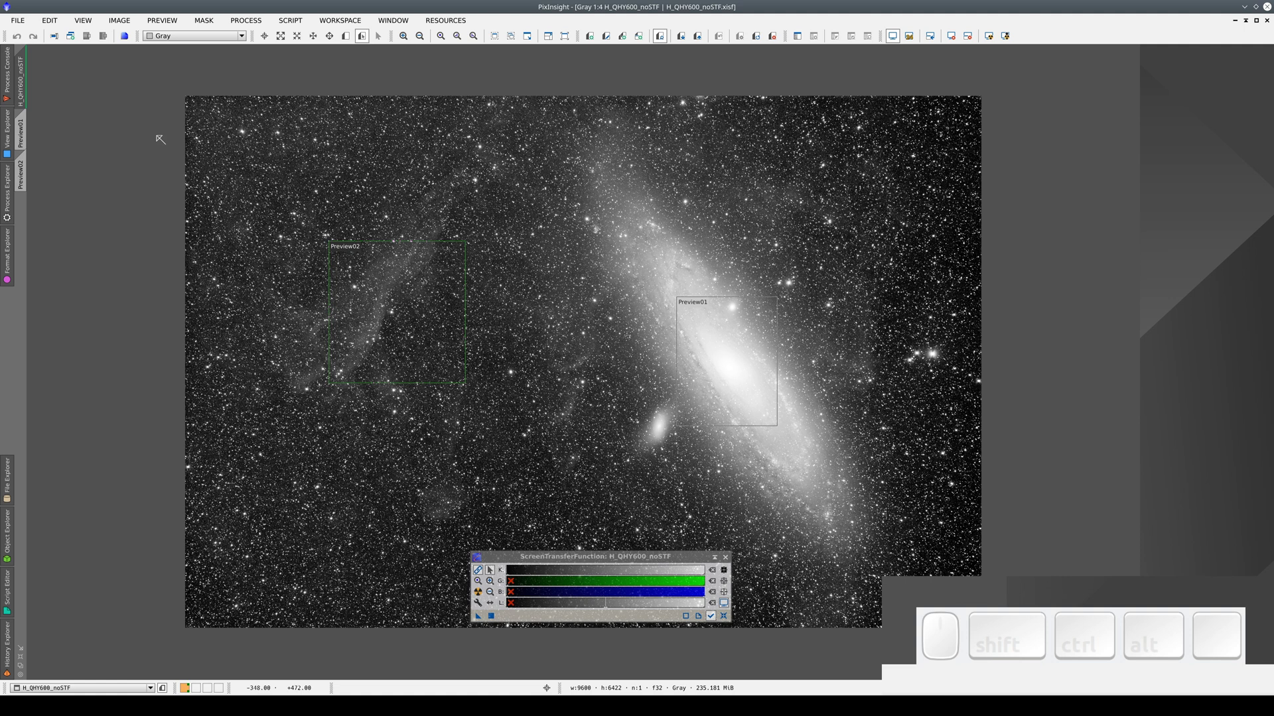
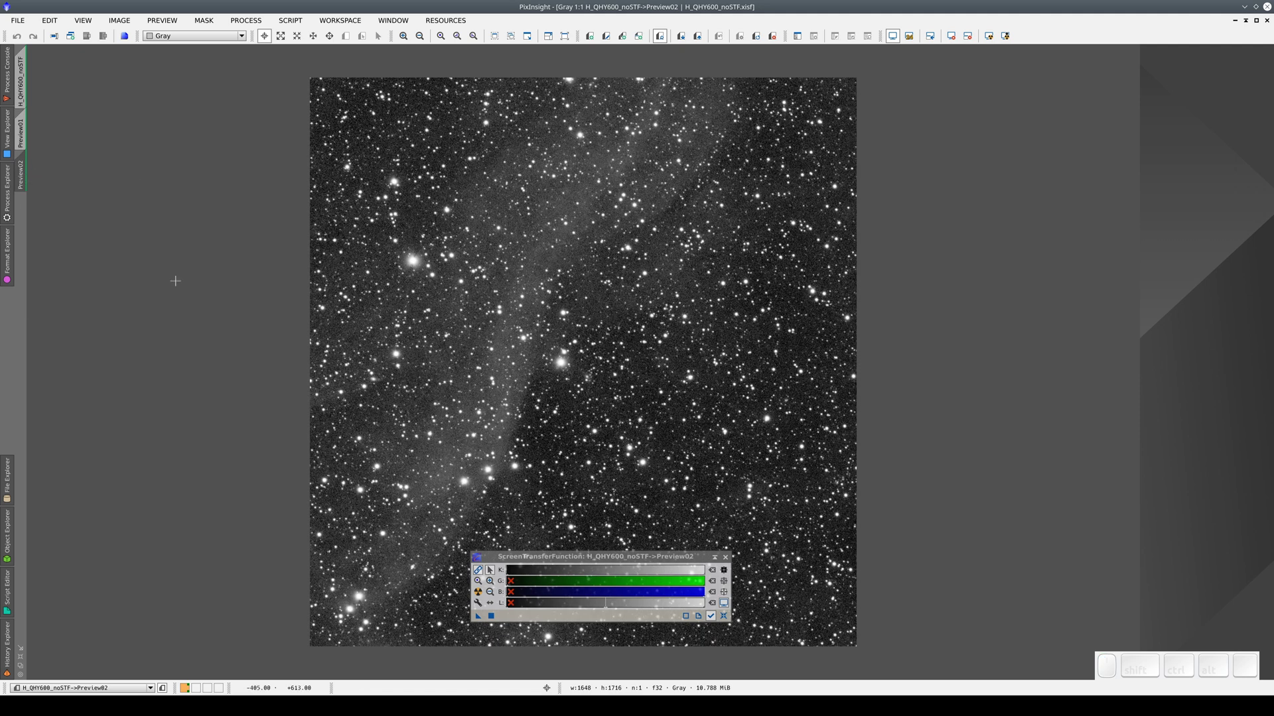
click(481, 597)
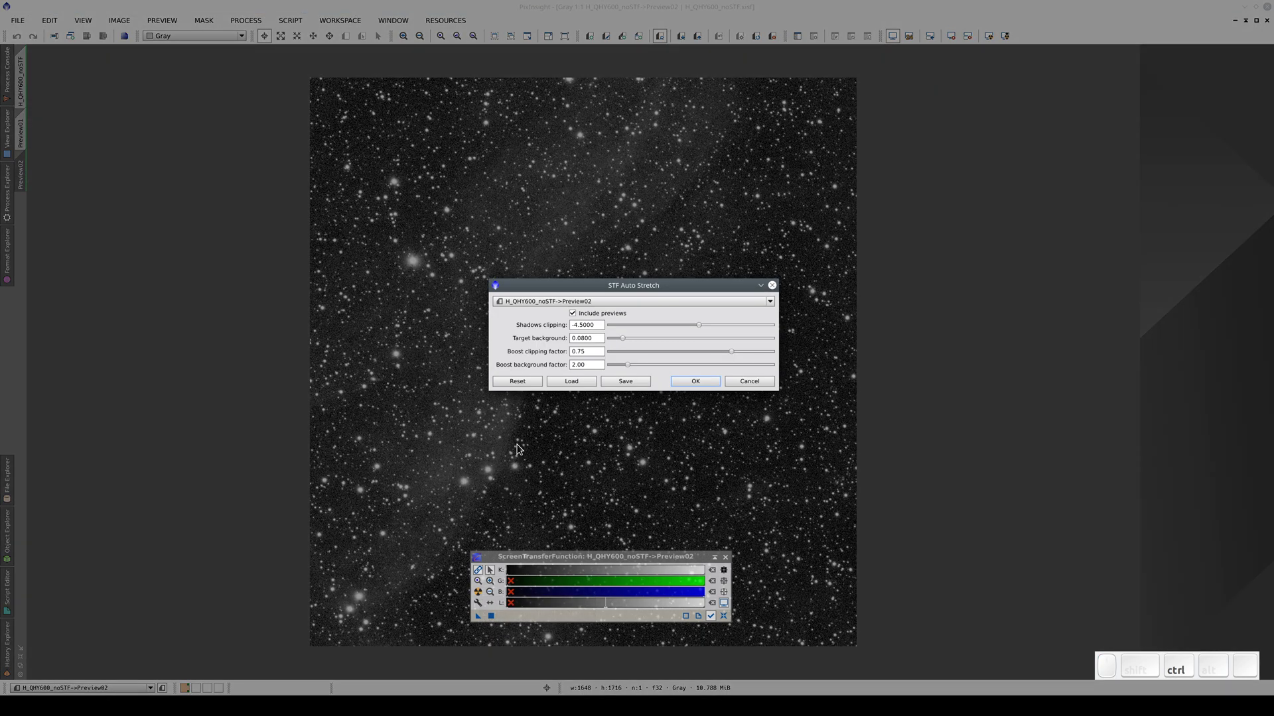
drag(625, 345, 659, 348)
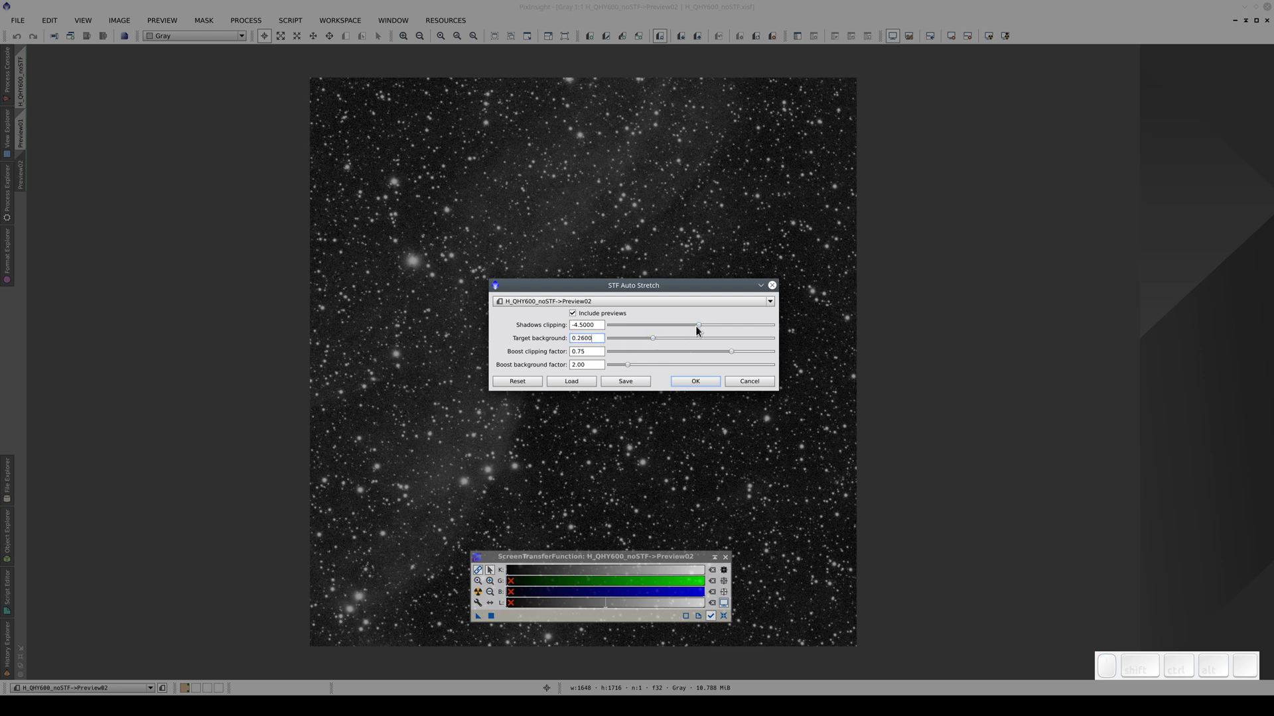
drag(701, 331, 714, 369)
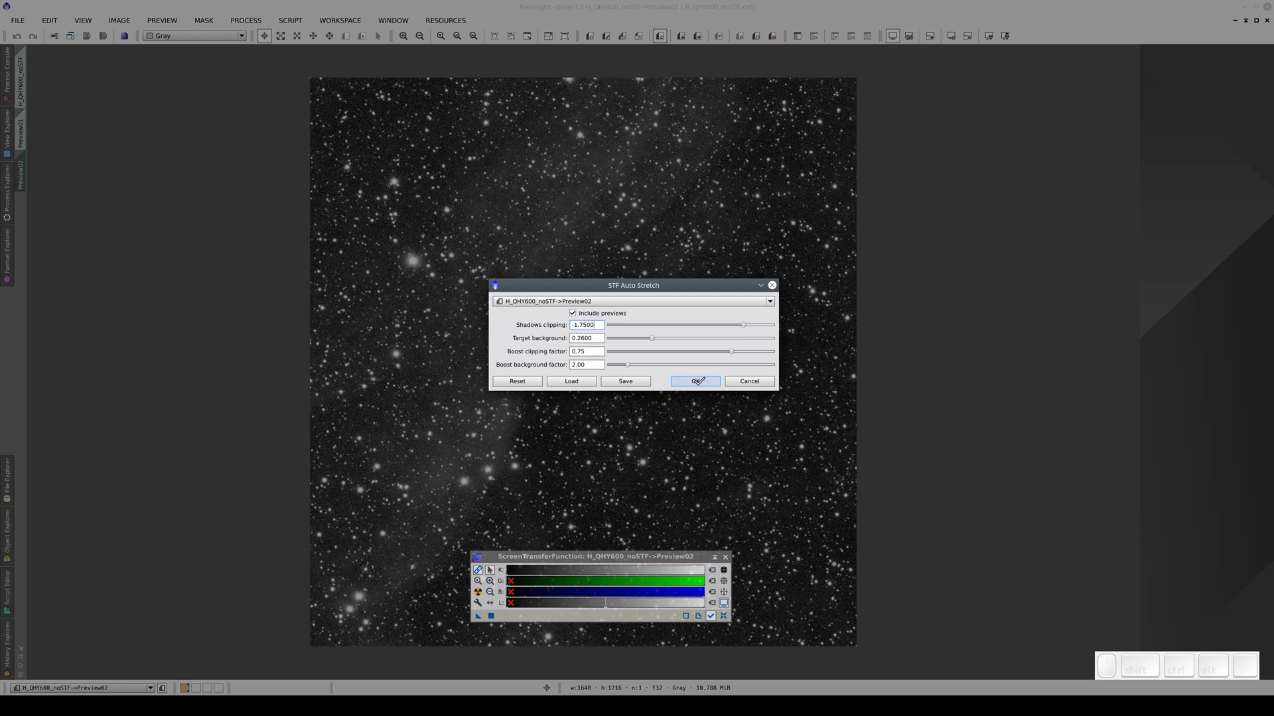
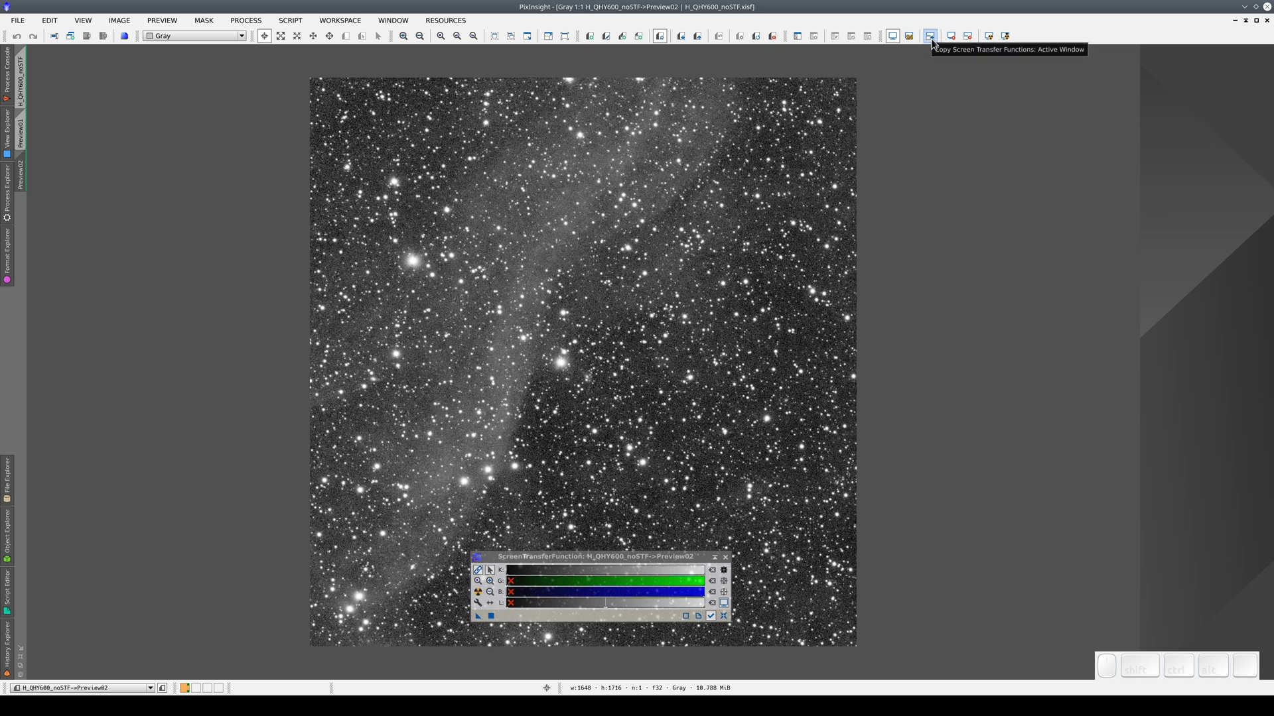
Copy Preview02's stretch, then auto-stretch Preview01 with a lower target background of 0.06.
click(937, 41)
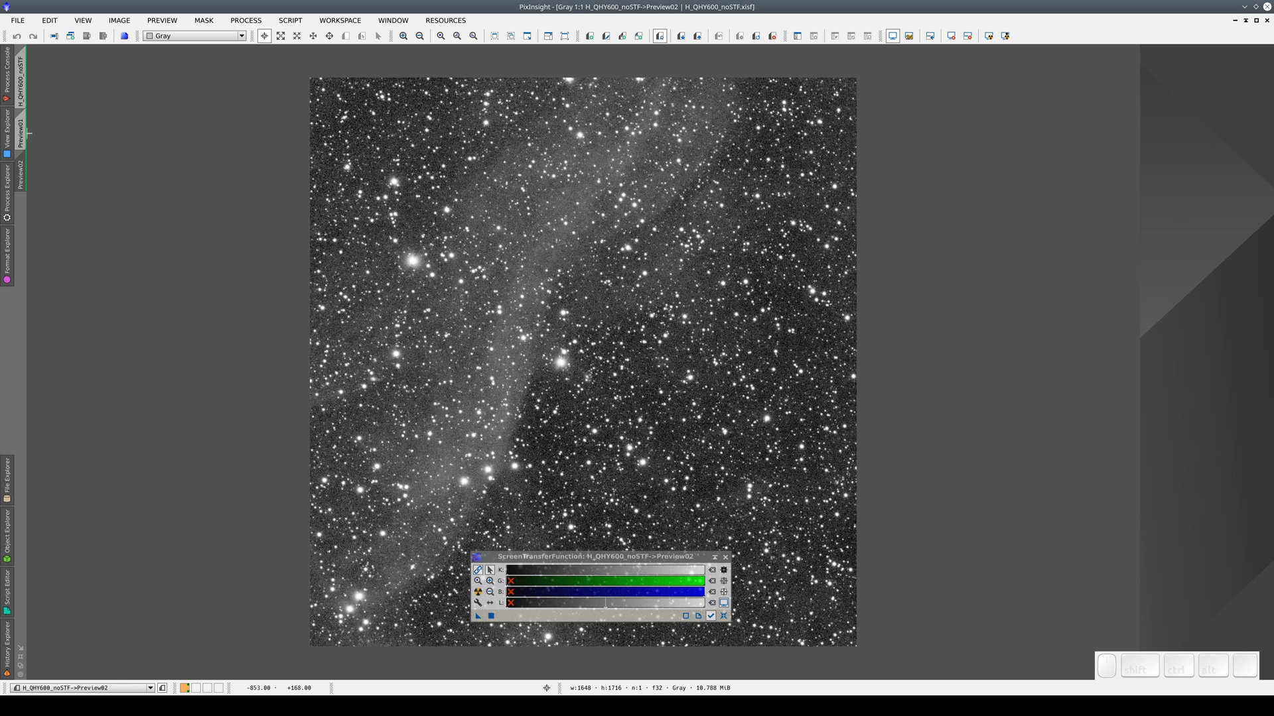
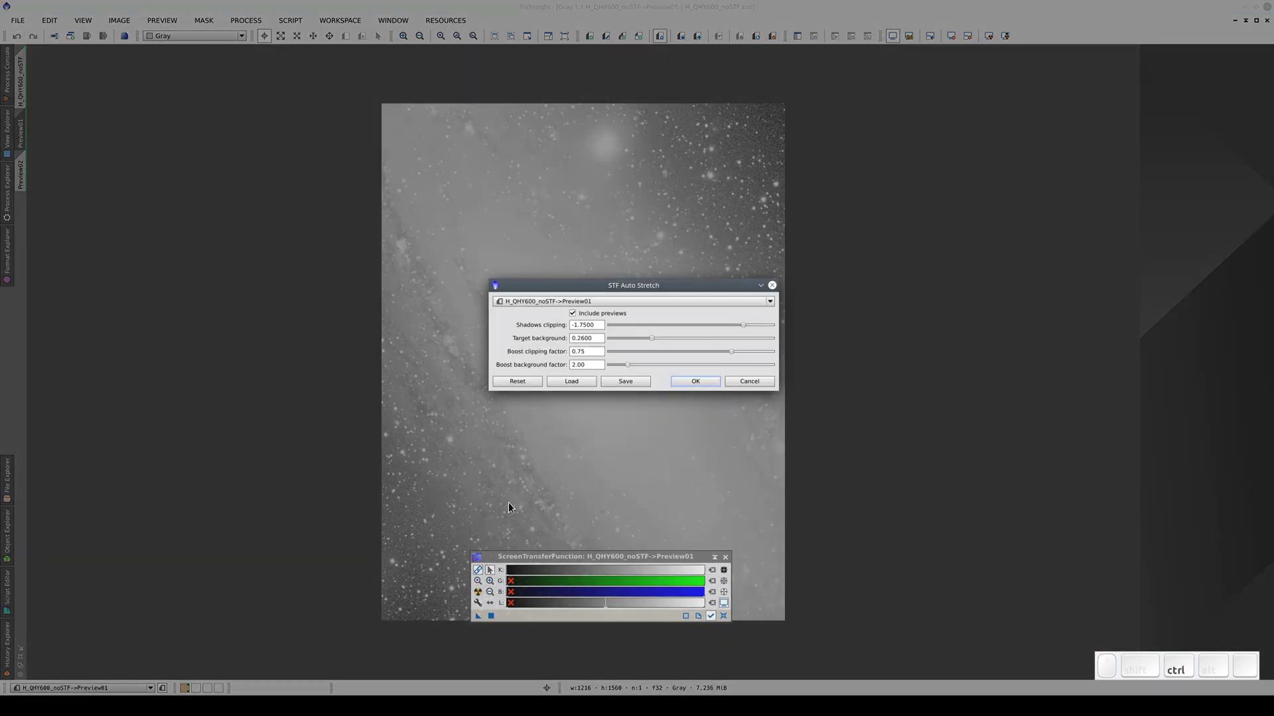
drag(657, 340, 676, 324)
drag(747, 332, 704, 361)
click(699, 390)
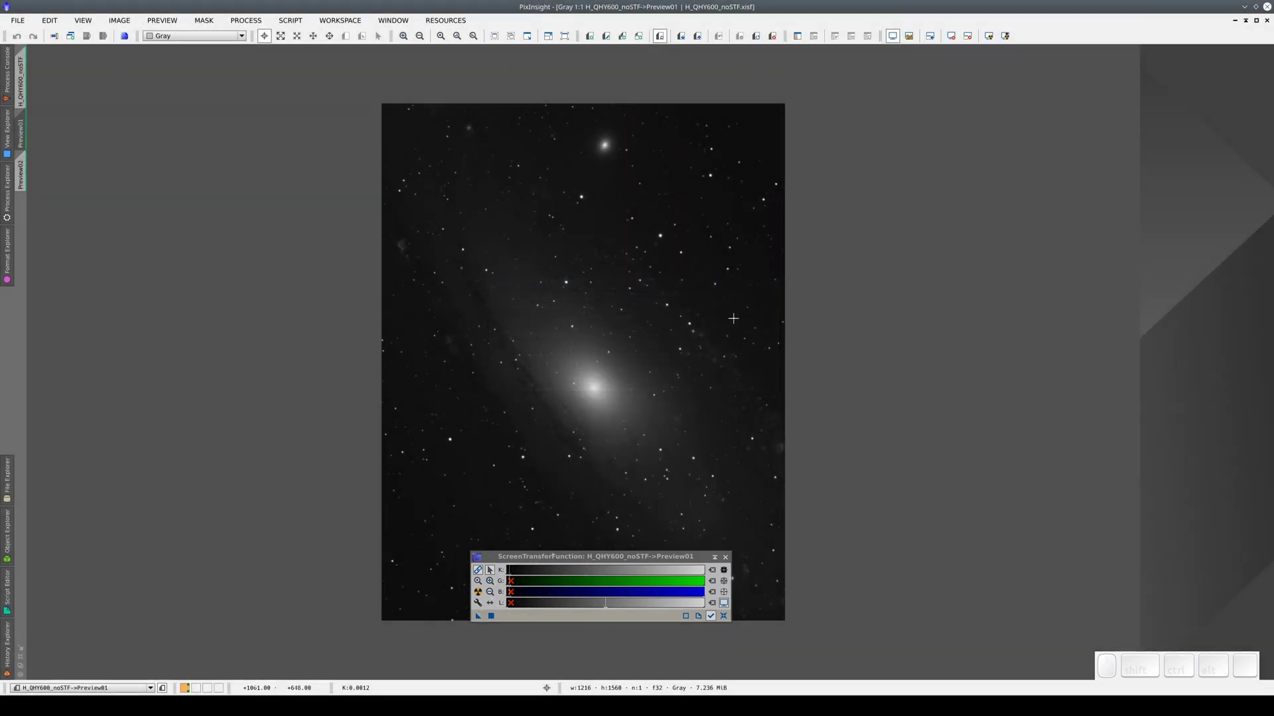
click(934, 44)
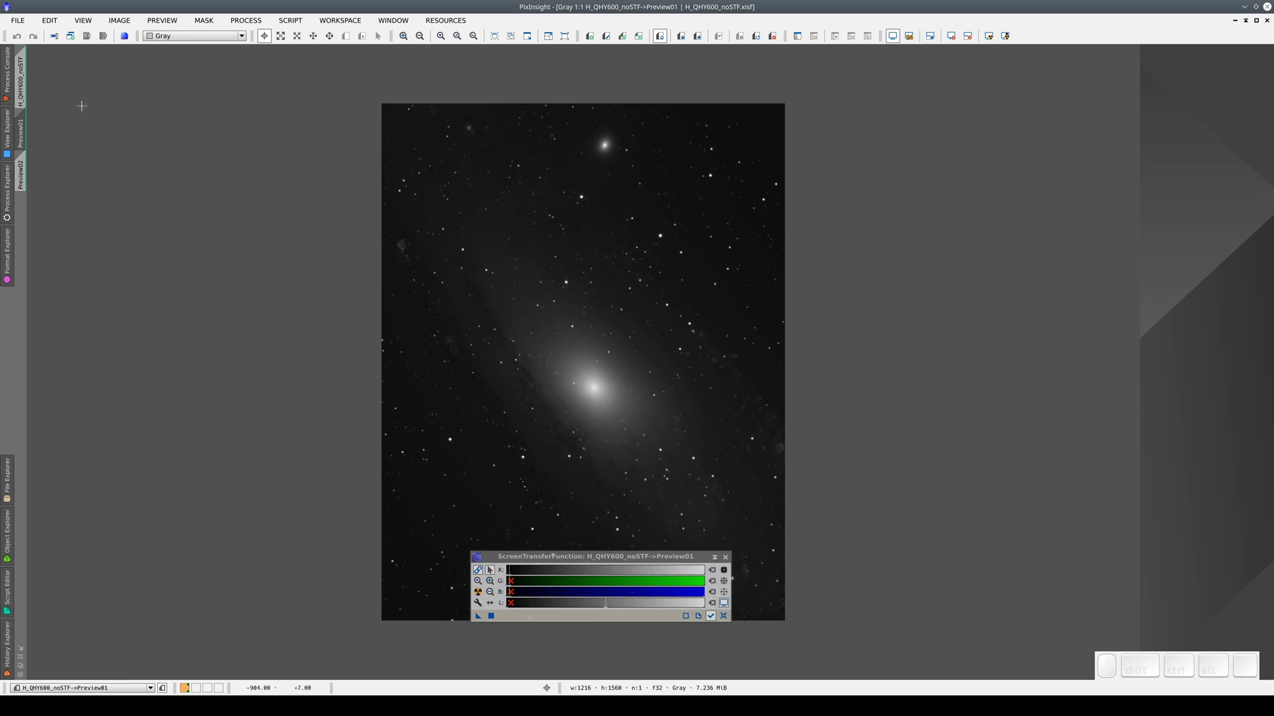
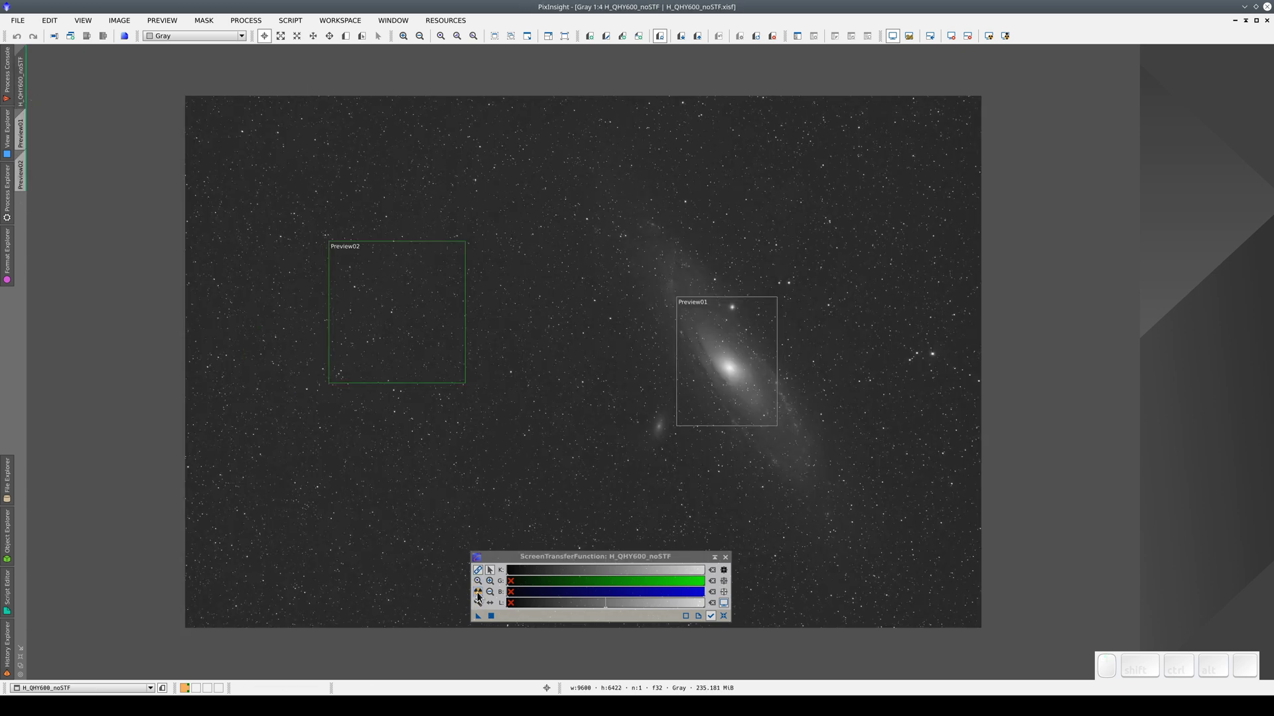
Auto-stretch the full H_QHY600_noSTF image to reveal the outer arms and faint dust.
click(483, 594)
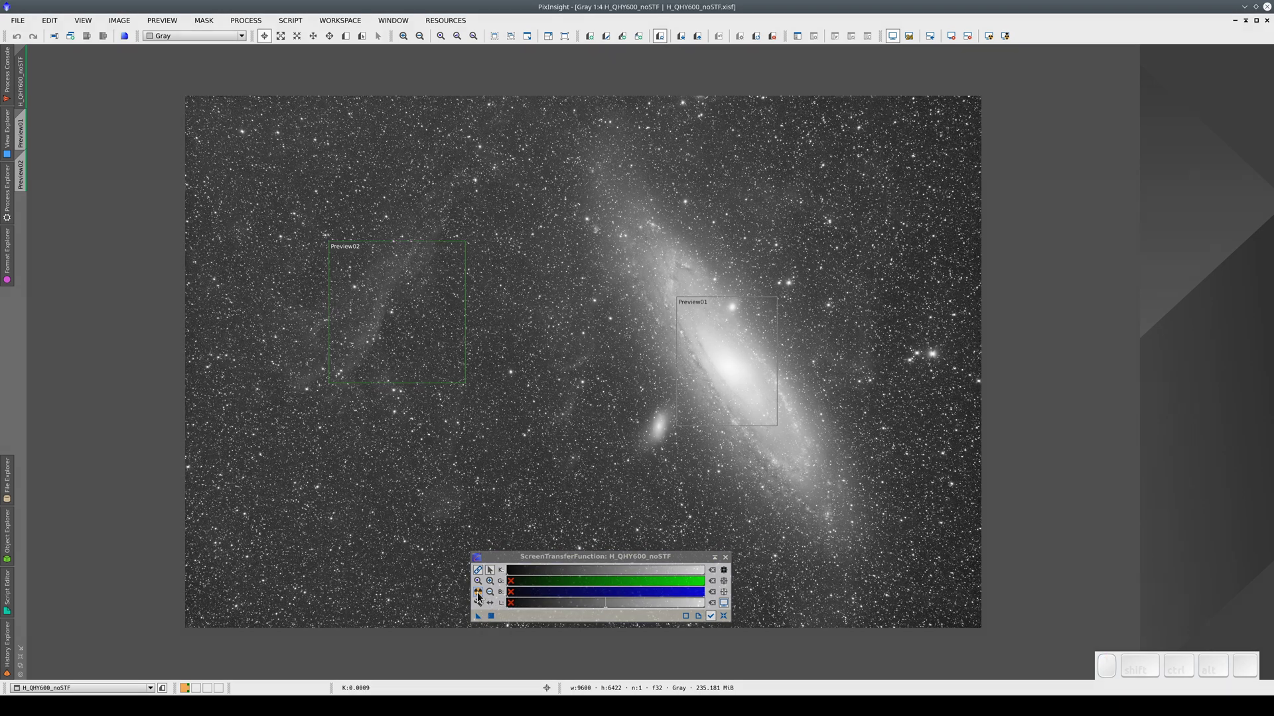
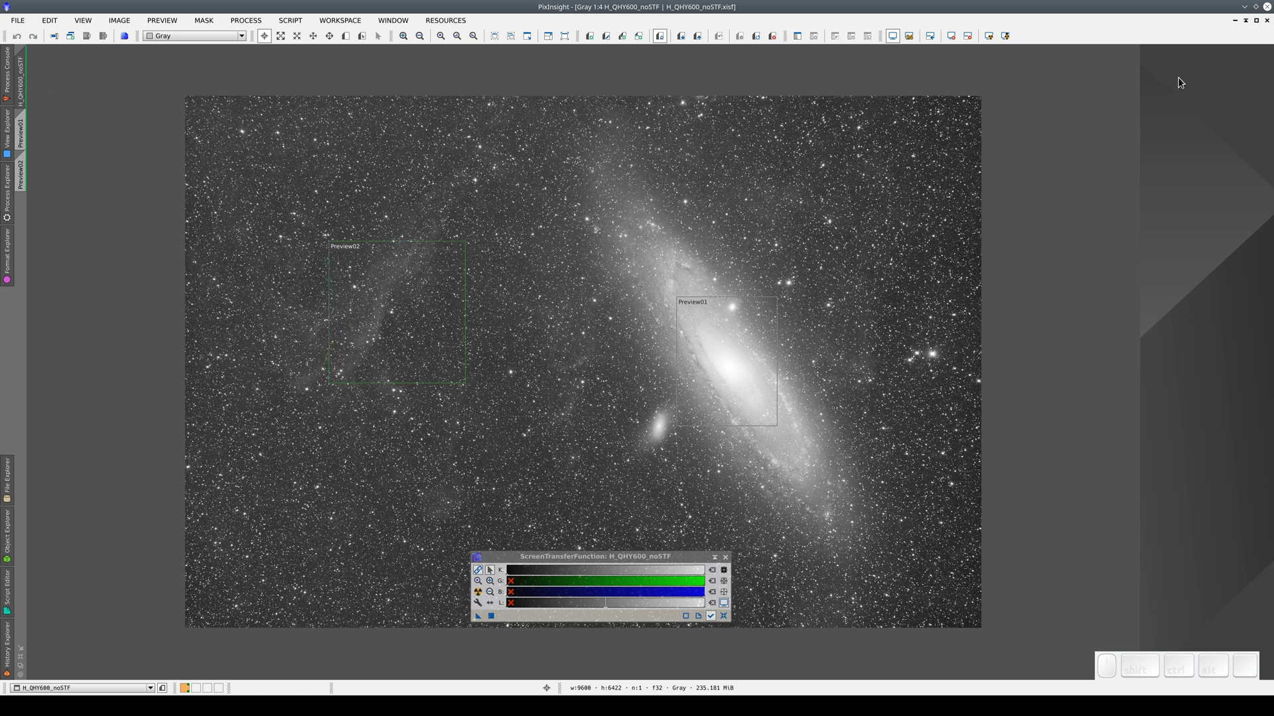
Show both windows side by side and toggle the 24-bit STF LUT to remove banding on the LS image.
click(1258, 27)
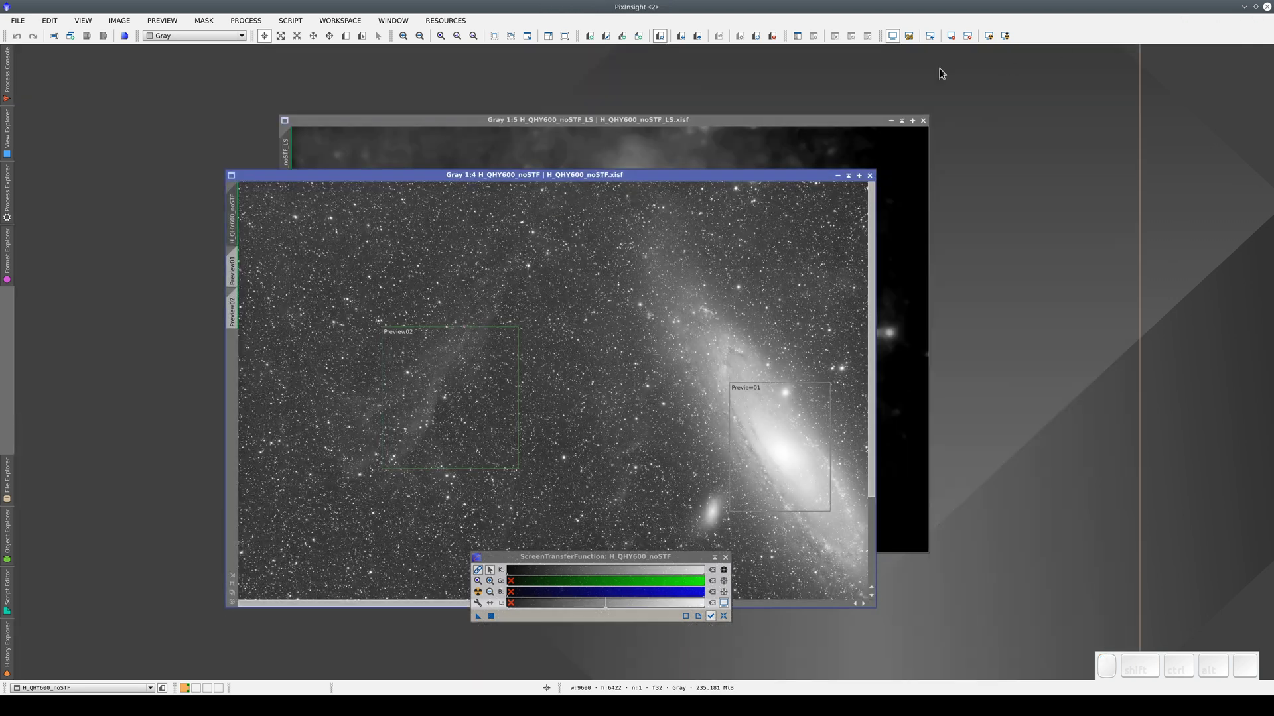
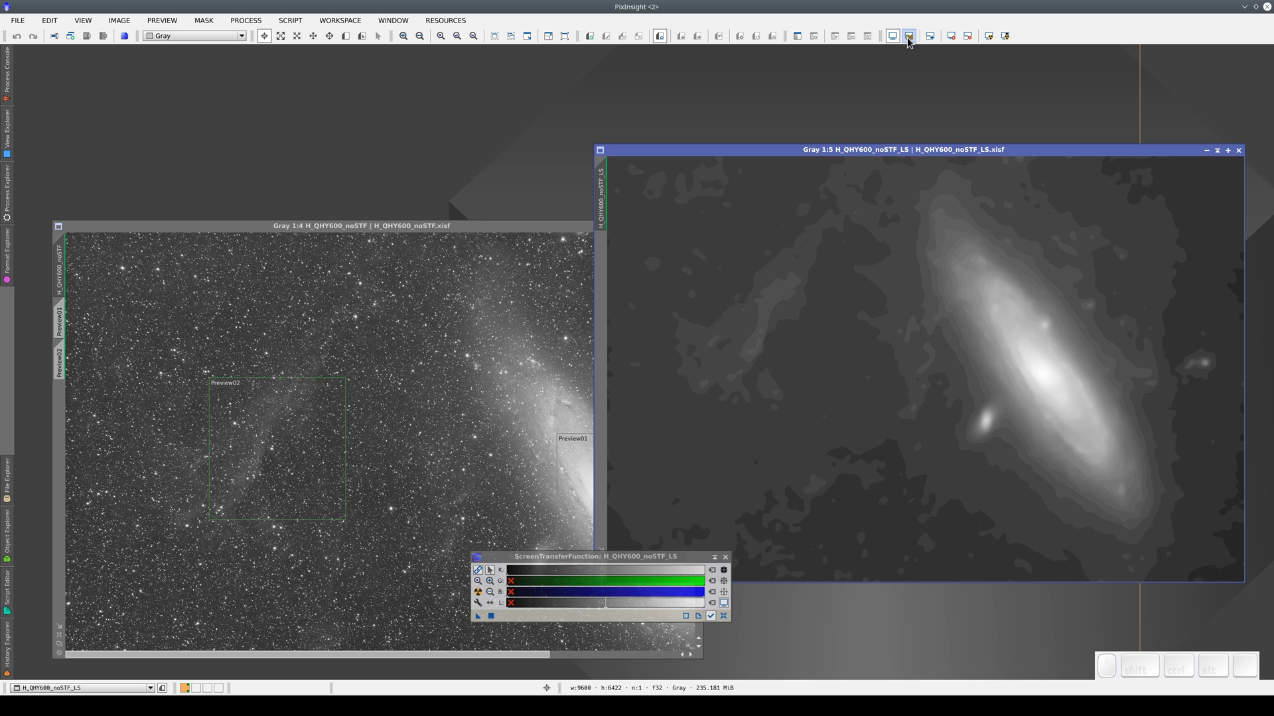
click(913, 40)
click(913, 39)
click(913, 39)
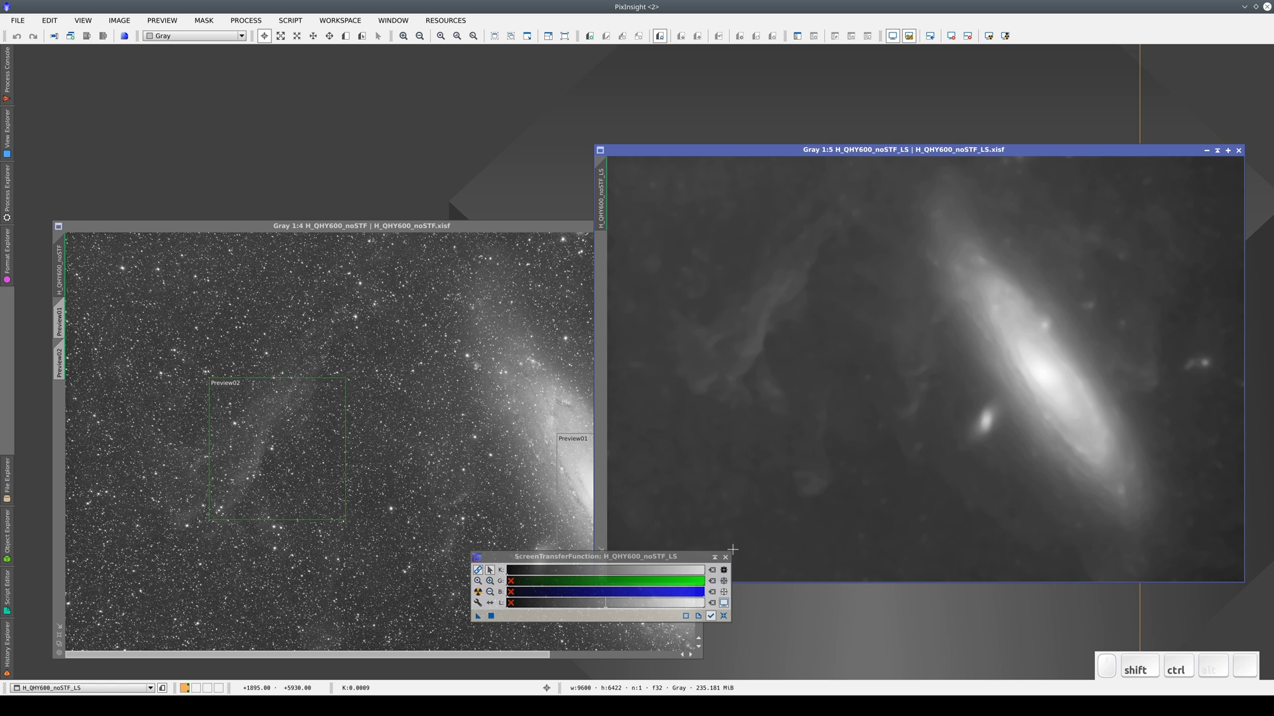
Save the stretched LS image as the new file H_QHY600_noSTF_LS_STF.xisf.
key(ctrl+shift+s)
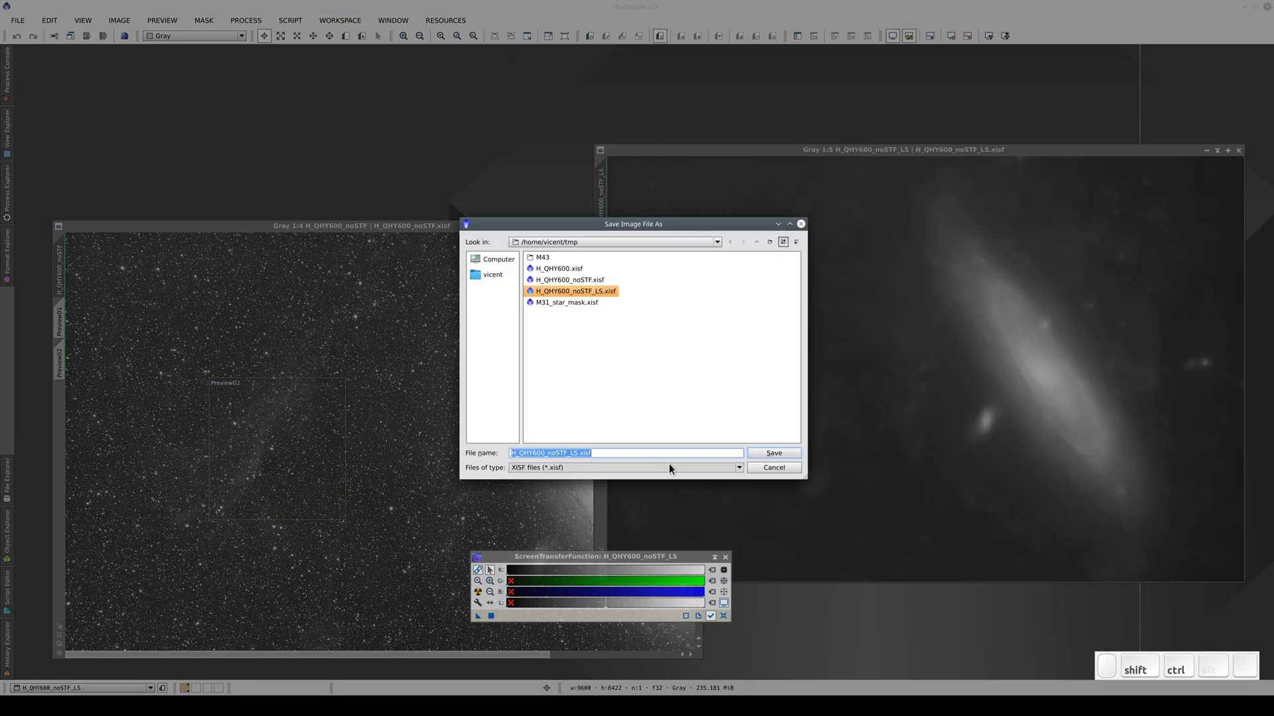
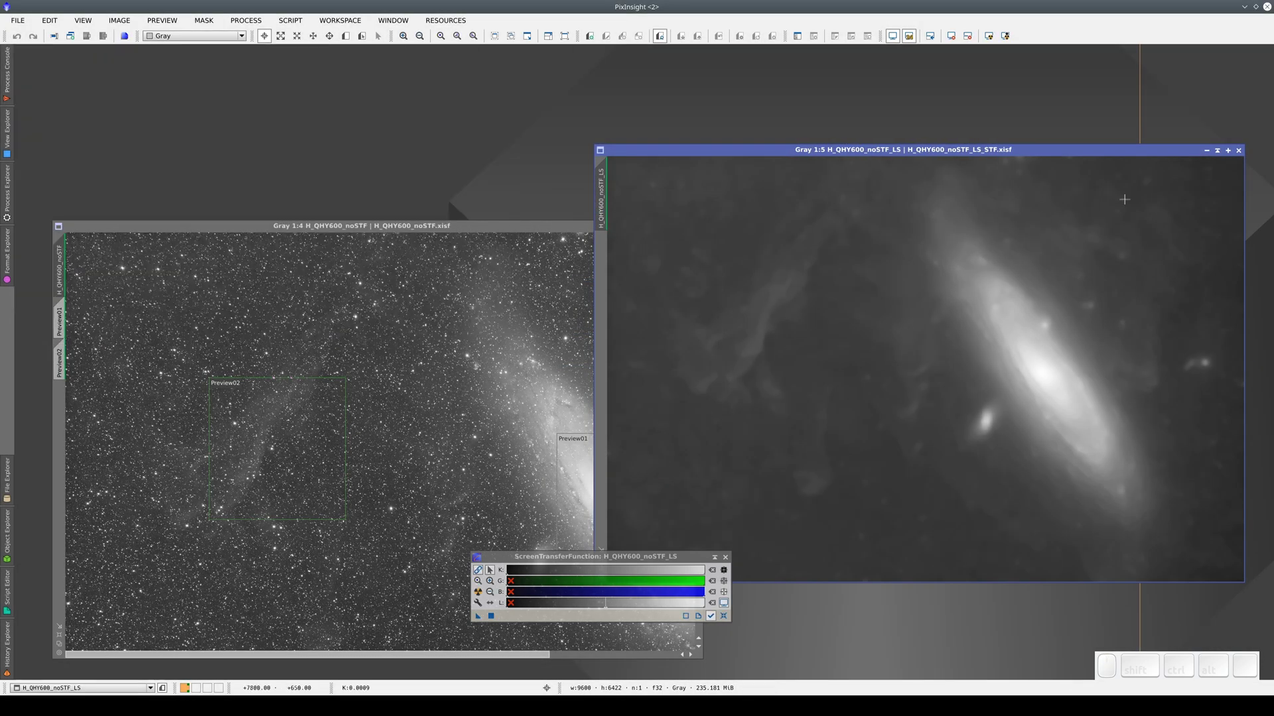
Close both galaxy images and list the tmp folder in File Explorer showing both LS files.
click(1244, 154)
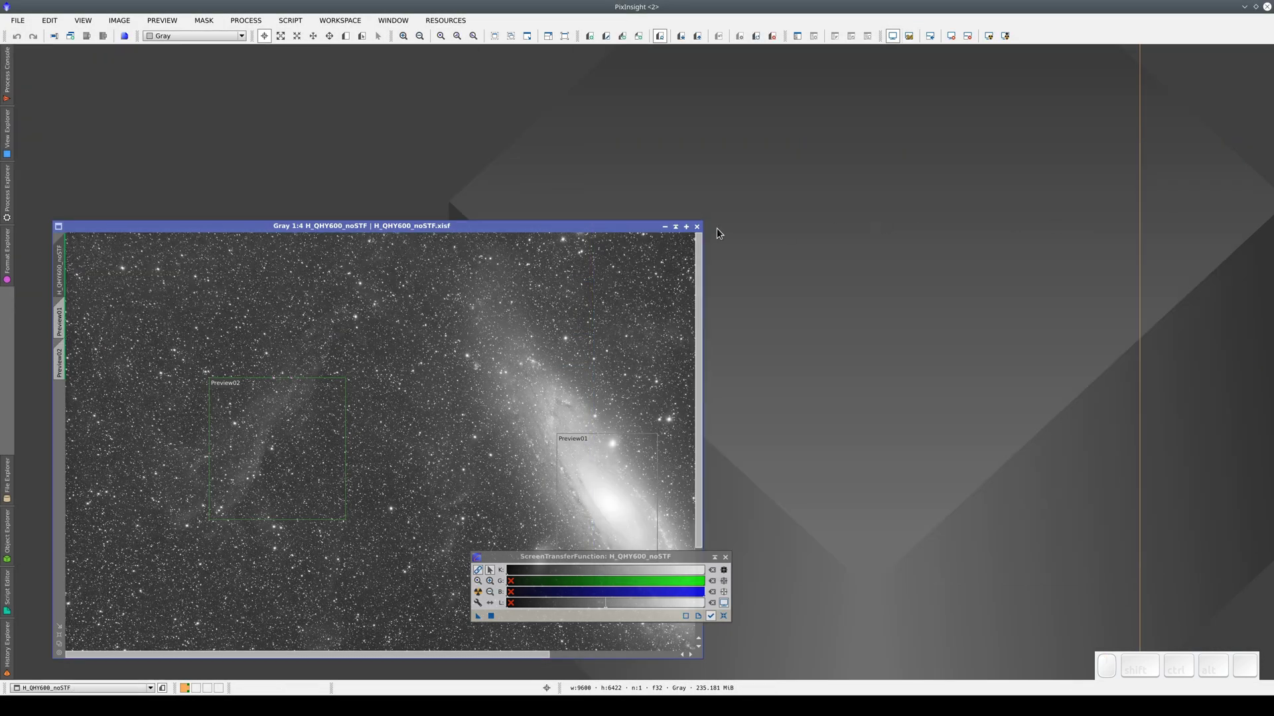
click(703, 228)
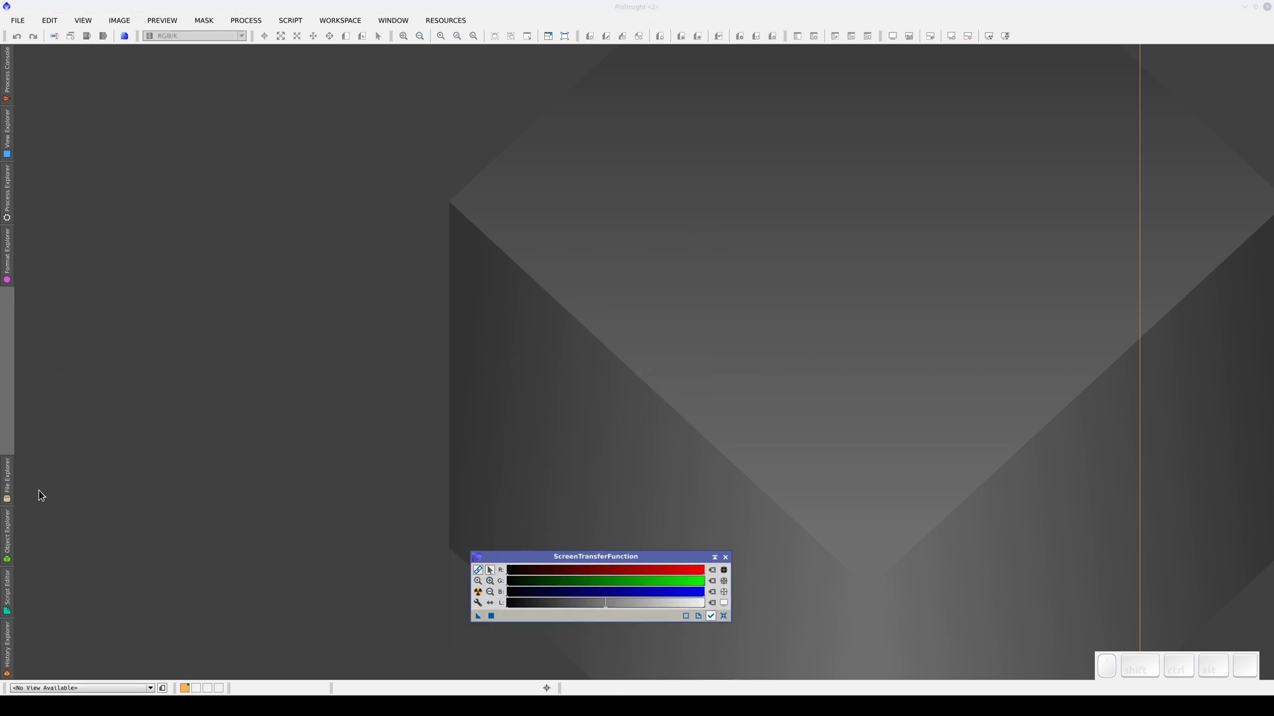
click(107, 143)
middle_click(115, 158)
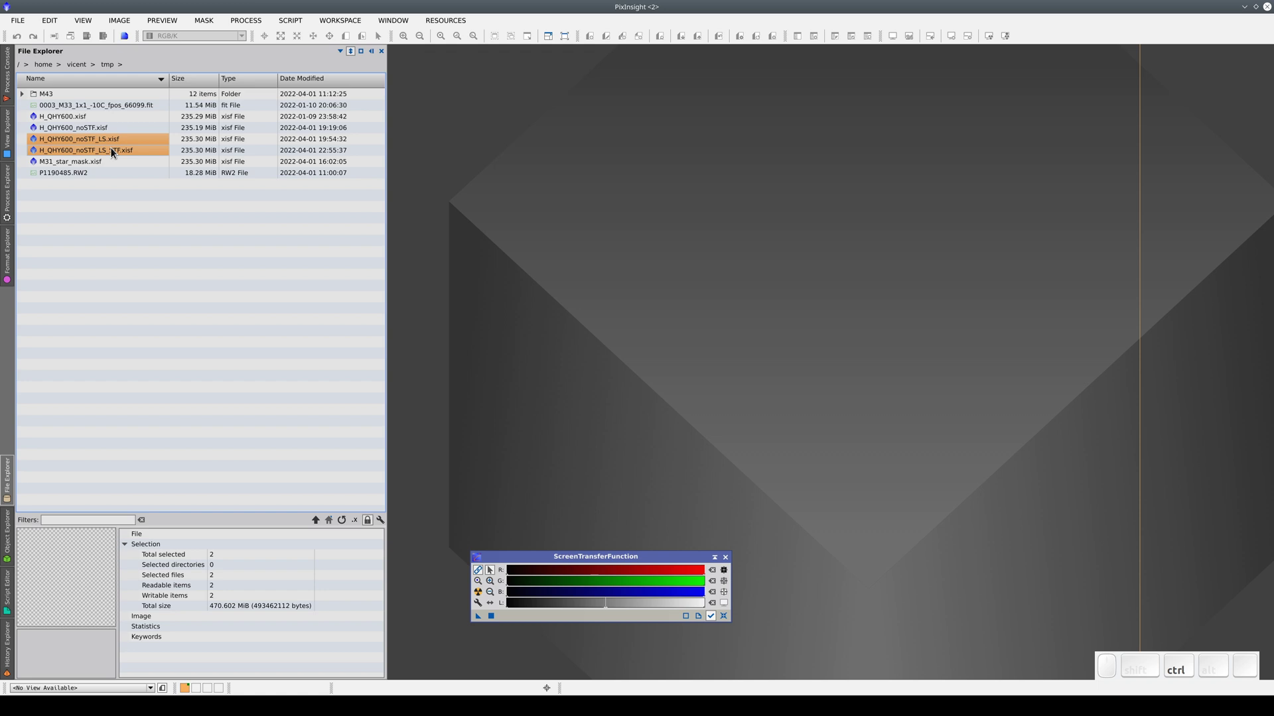
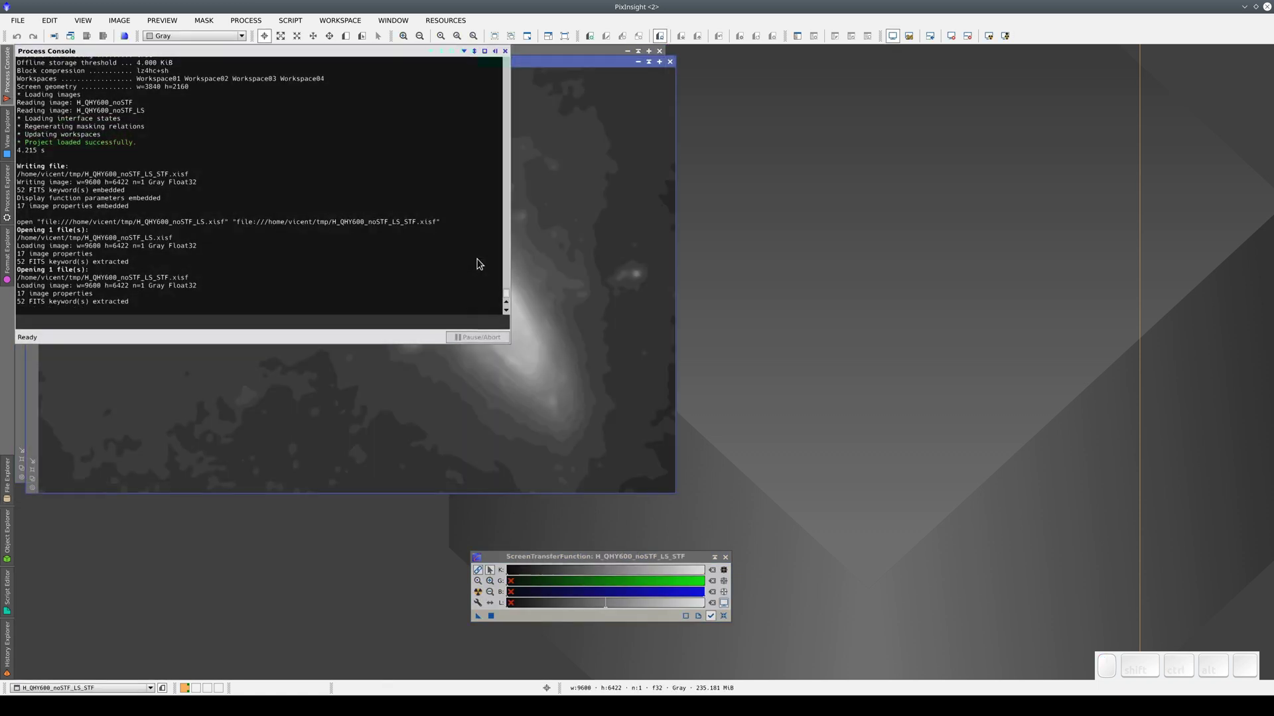
Place the _LS_STF copy beside the black LS image, copy its stretch over, and enable 24-bit LUT on both.
drag(441, 60, 902, 53)
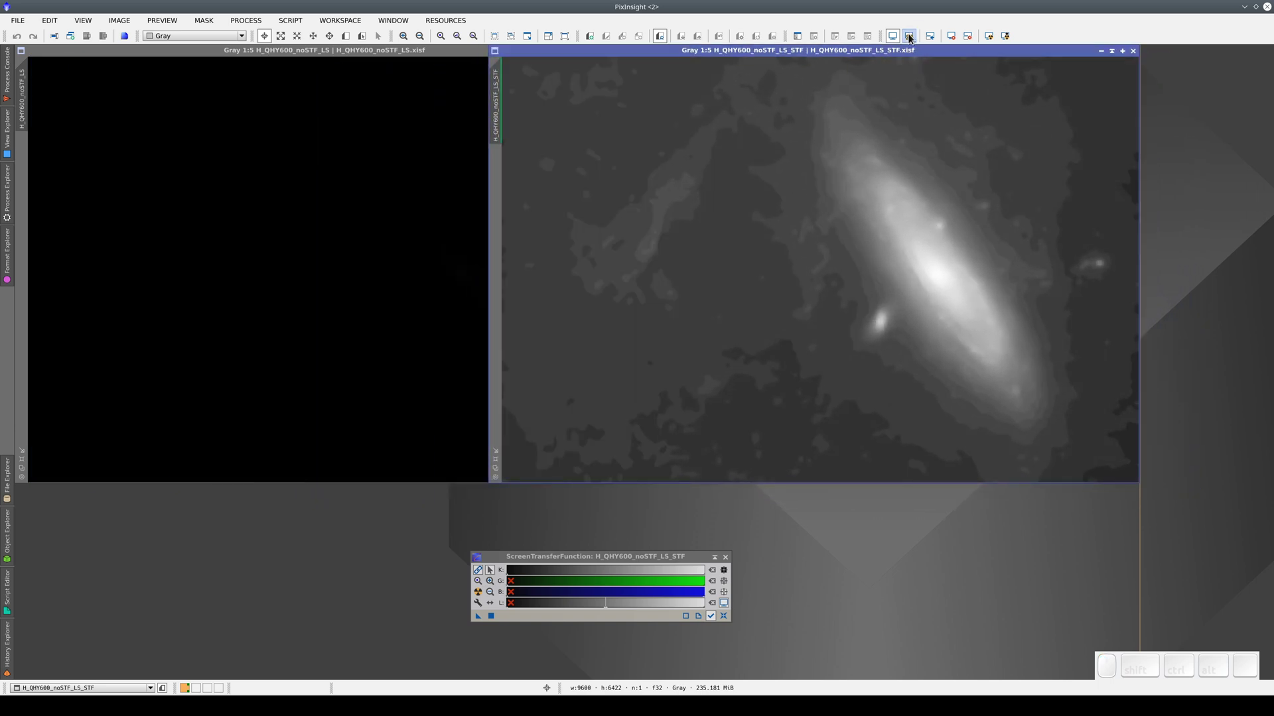
click(914, 35)
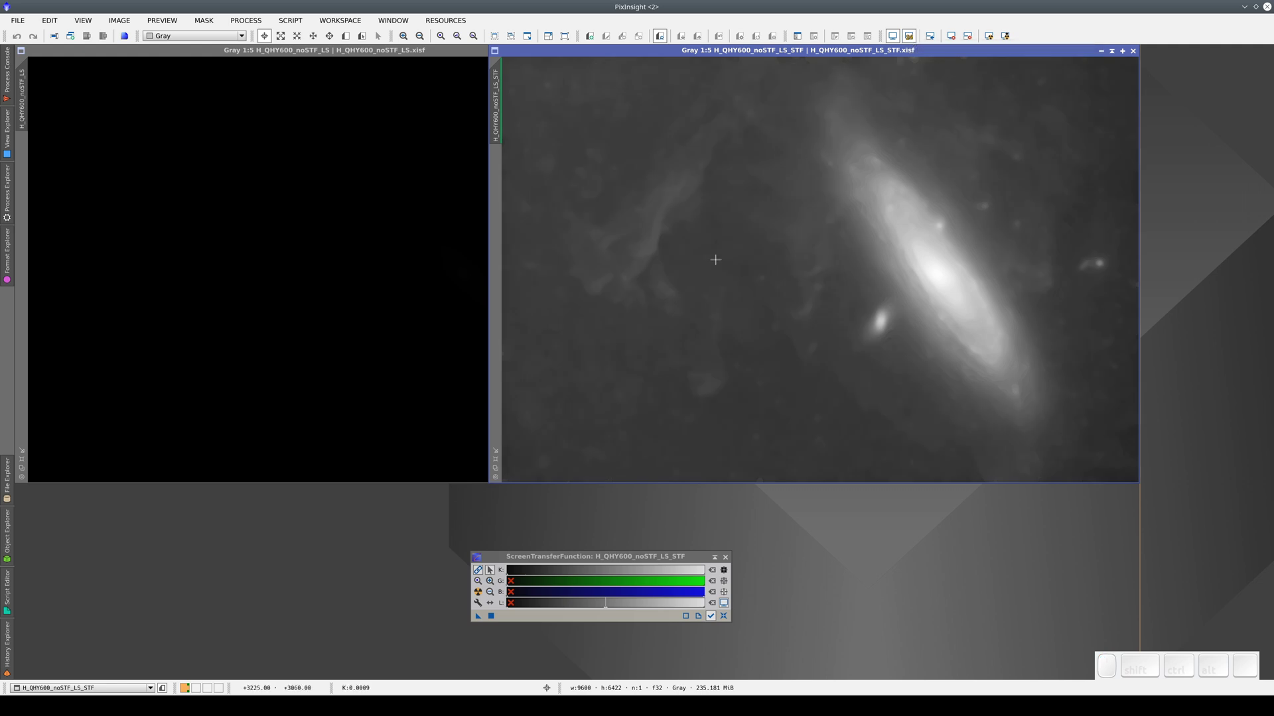
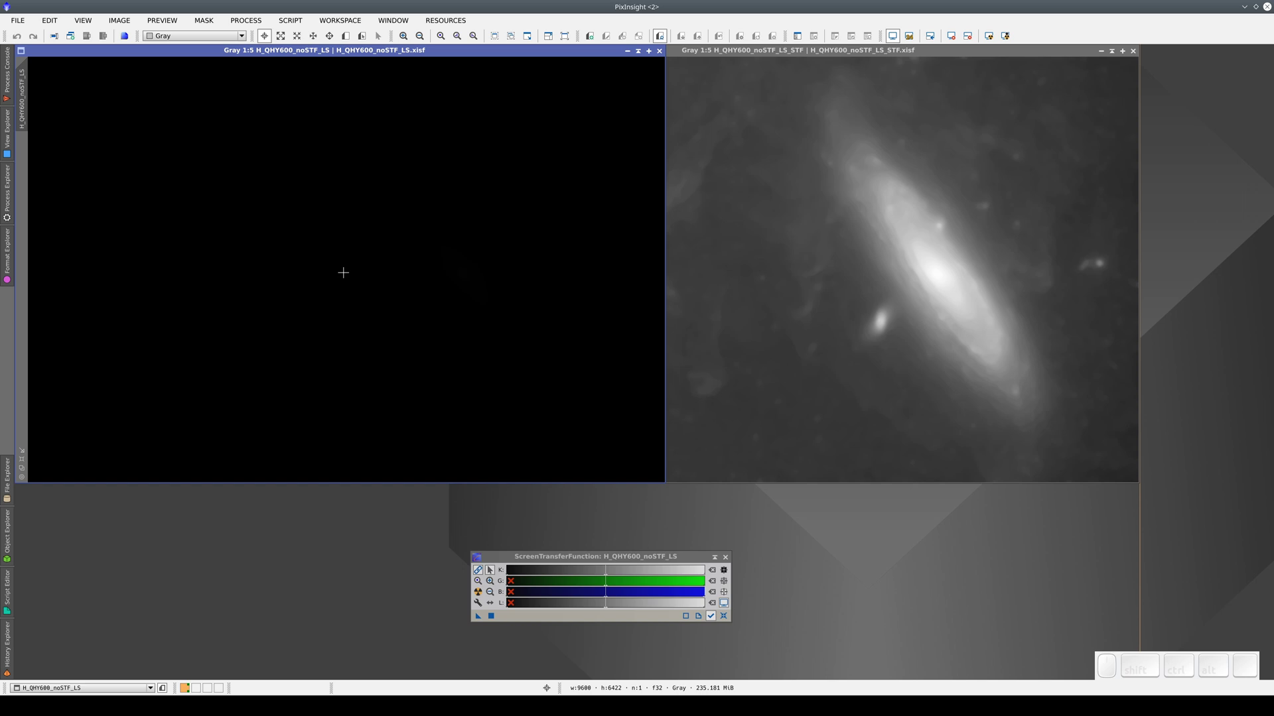
key(ctrl+a)
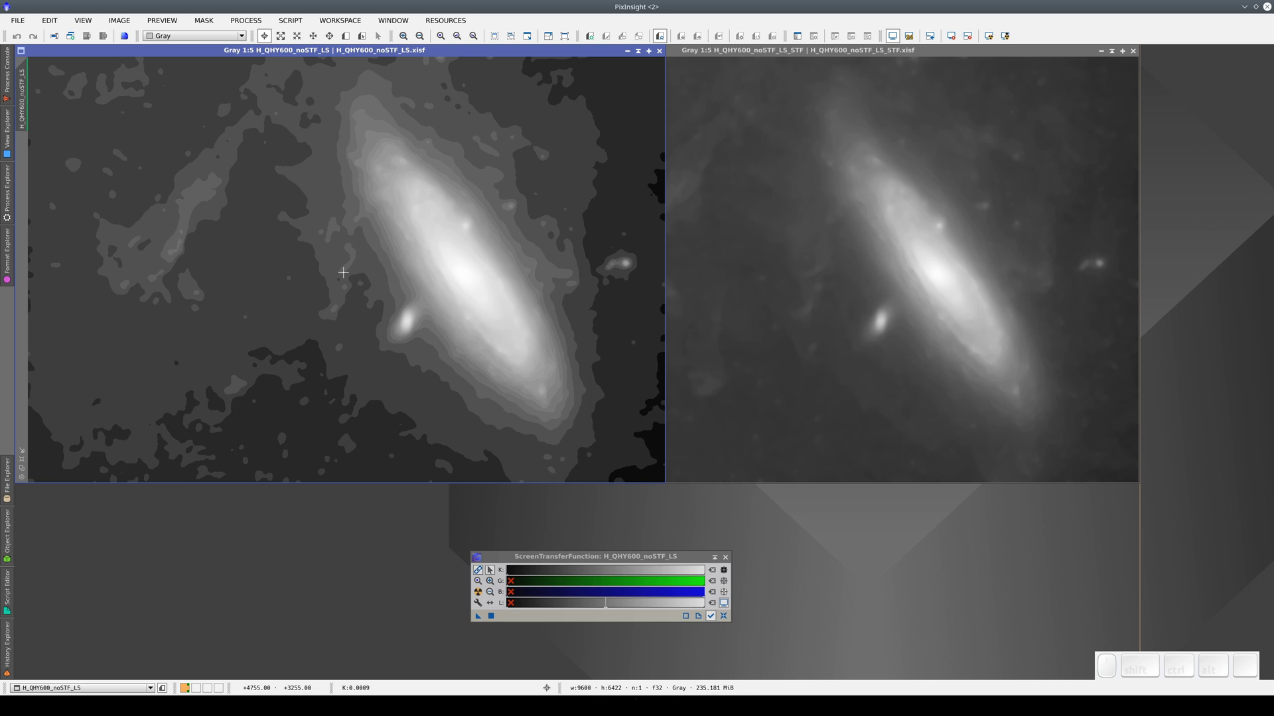
click(914, 41)
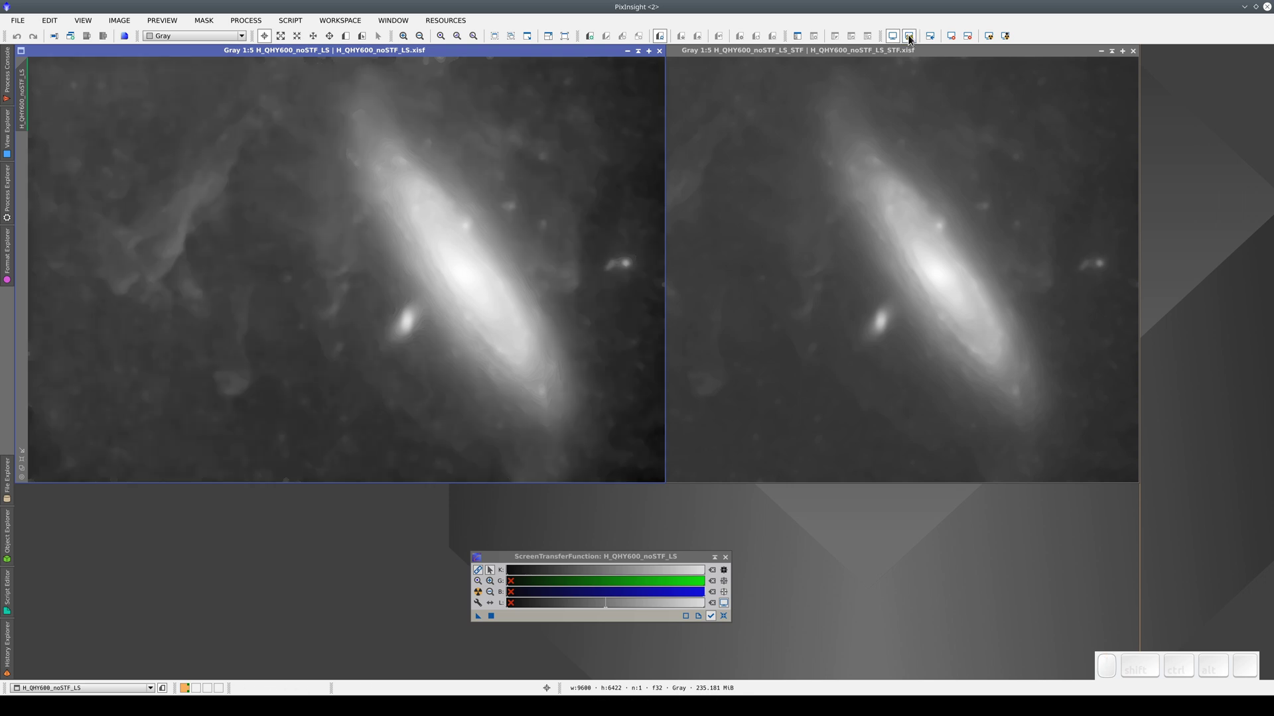